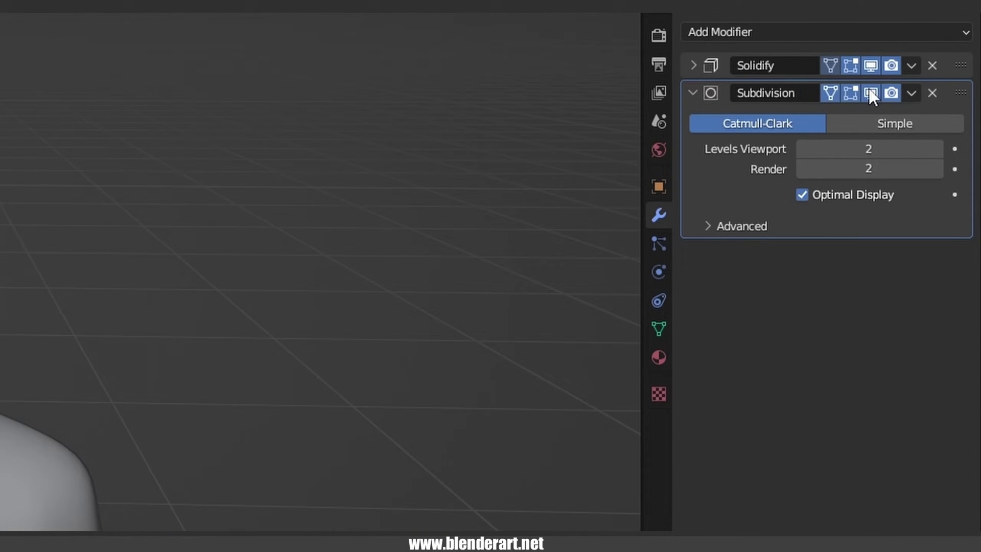
- Enter Edit Mode on the cat's body mesh so its wireframe and seams show
drag(948, 176, 574, 244)
middle_click(503, 235)
key(Tab)
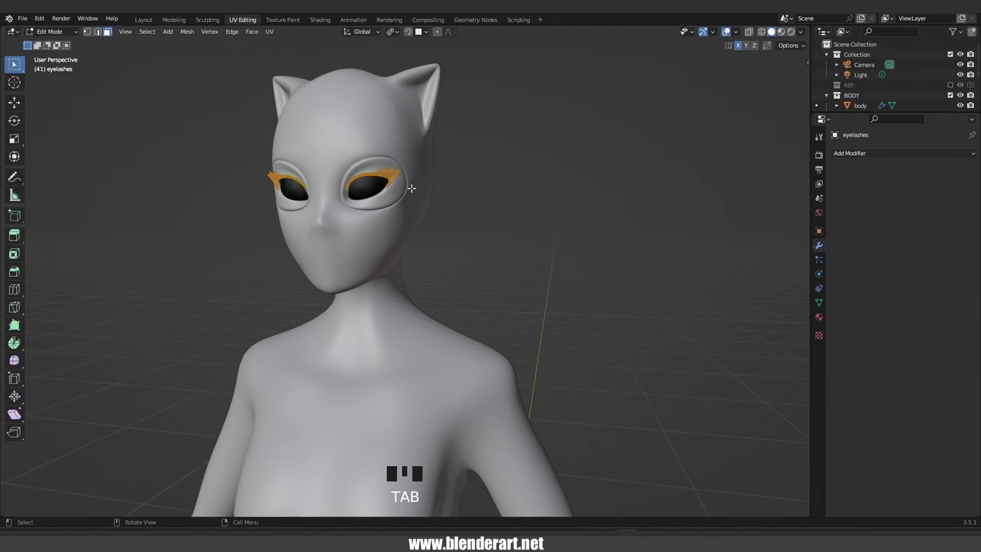
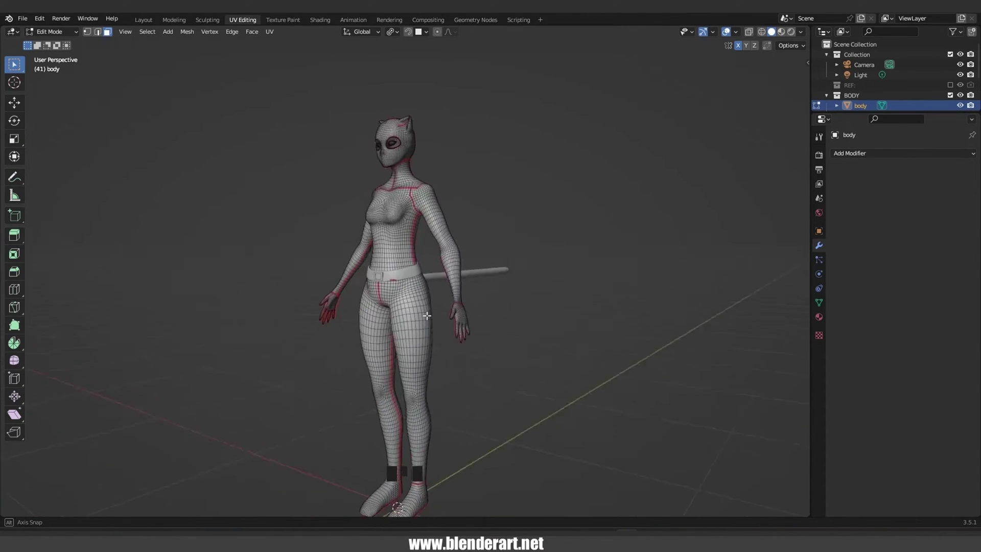
- Leave Edit Mode on the body and reselect the cat body object in the viewport
scroll(up, 3)
drag(484, 296, 463, 289)
key(Tab)
click(436, 261)
drag(446, 269, 451, 305)
click(451, 305)
drag(950, 173, 426, 300)
drag(946, 174, 444, 305)
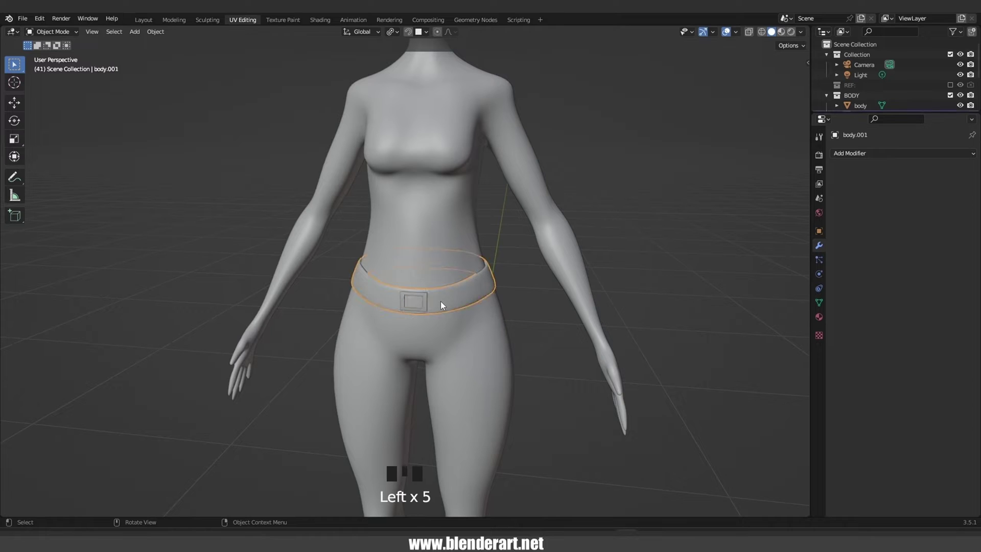
- Join the cat's separate parts into the body with Ctrl+J and select the whole body
click(439, 284)
key(ctrl+j)
click(428, 305)
click(453, 307)
key(ctrl+j)
scroll(up, 3)
drag(465, 299, 452, 286)
scroll(down, 3)
click(347, 353)
drag(469, 375, 399, 376)
scroll(down, 3)
click(394, 382)
- Inspect the joined cat body from the side and from above
key(g)
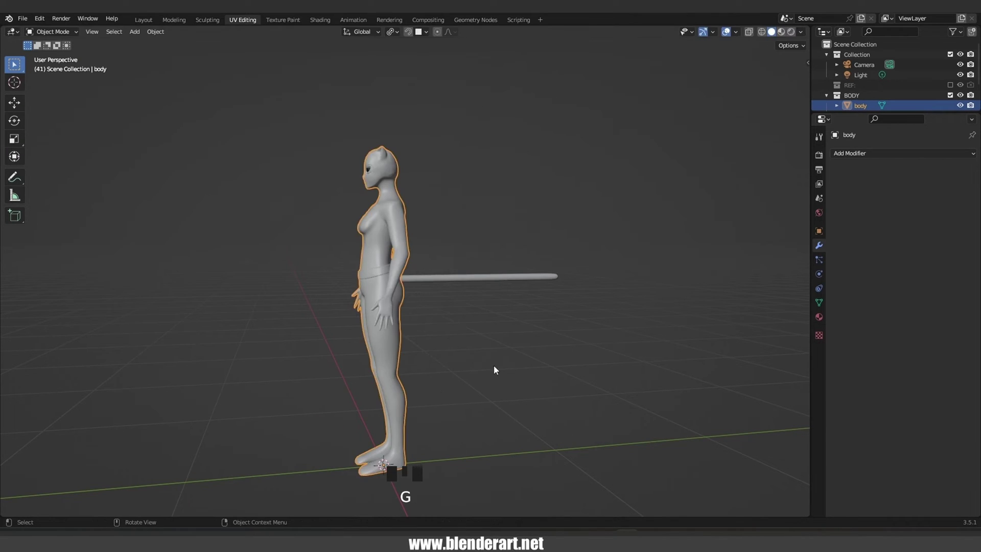
scroll(up, 3)
middle_click(353, 227)
scroll(up, 3)
click(305, 362)
click(310, 354)
click(350, 354)
key(ctrl+j)
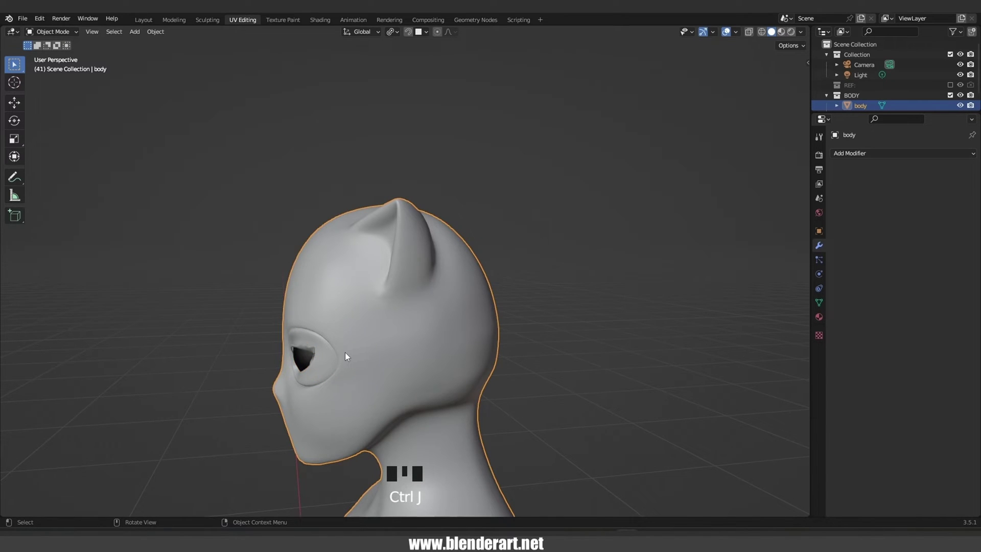
drag(359, 354, 432, 344)
scroll(down, 3)
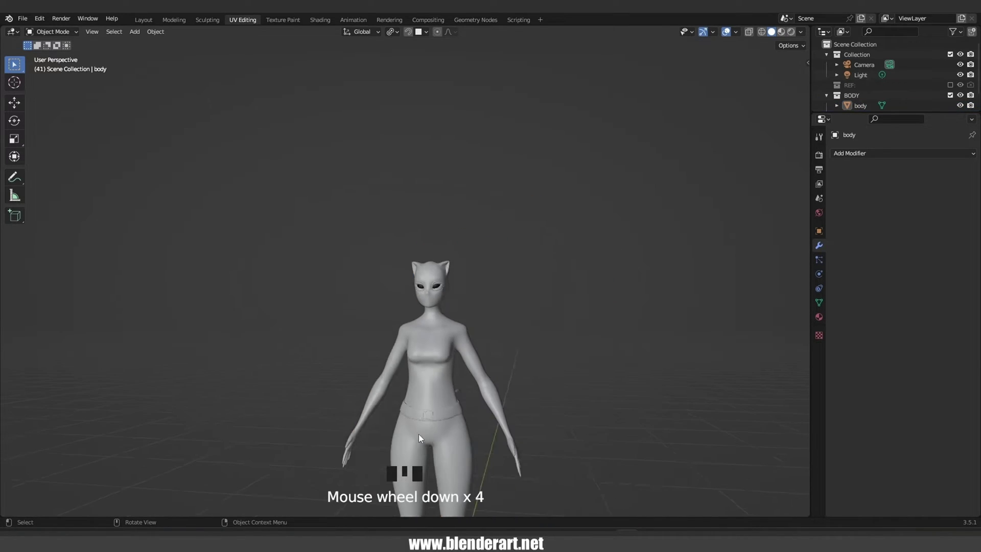
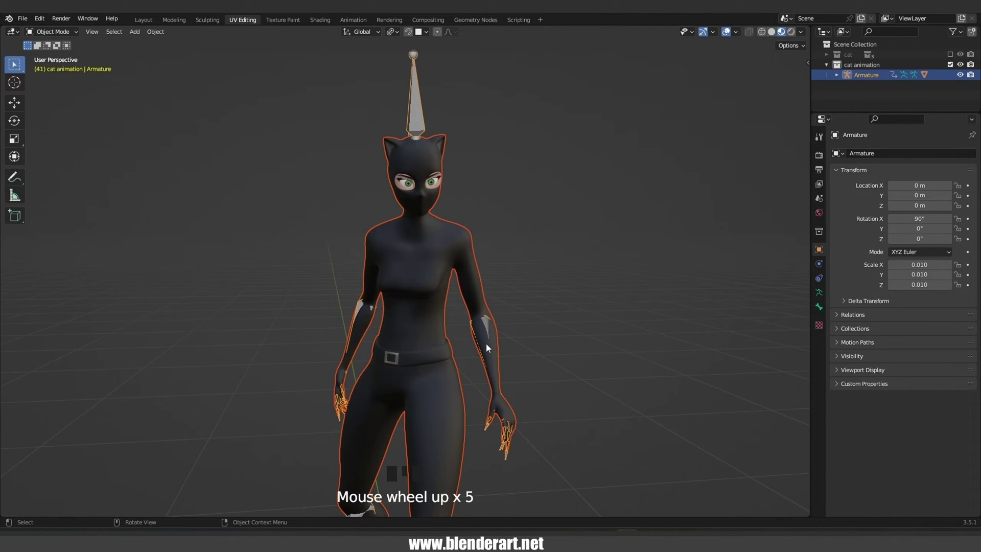
- Orbit and zoom around the rigged cat to review its imported Mixamo pose
scroll(up, 3)
drag(514, 342, 428, 343)
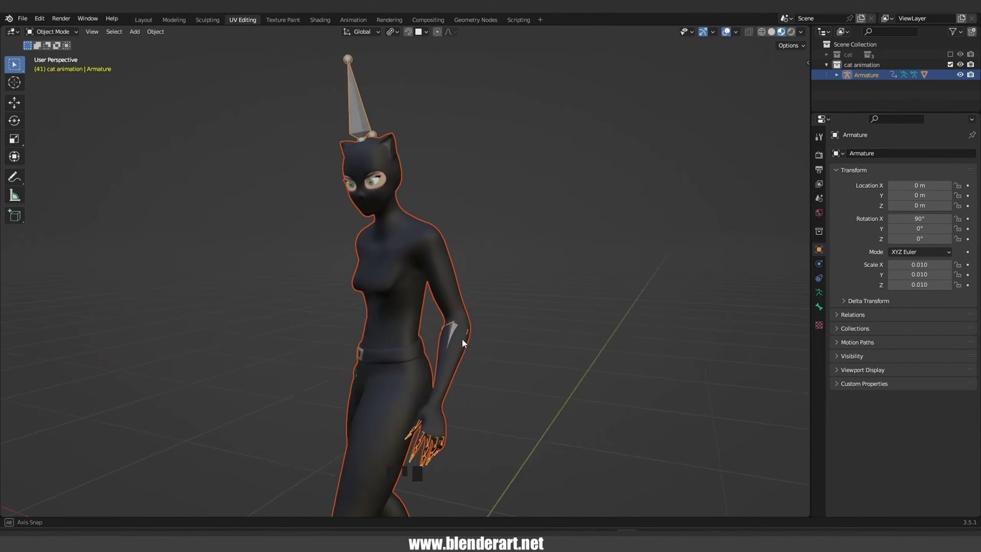
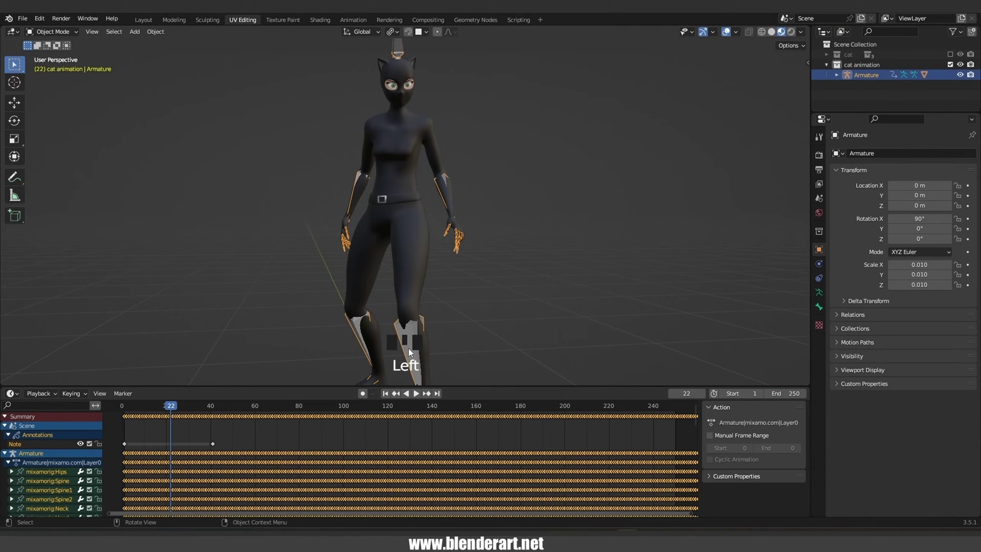
scroll(down, 3)
scroll(down, 3)
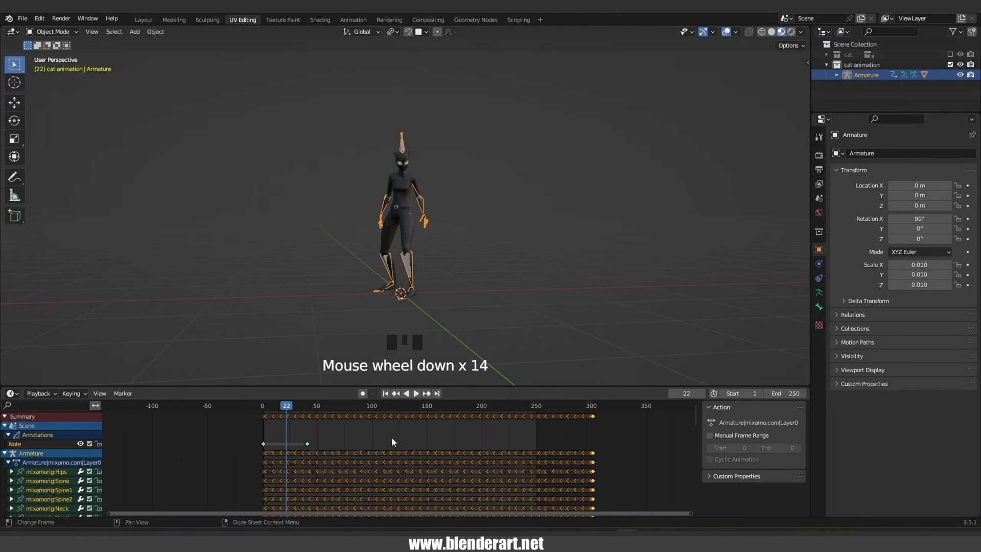
scroll(up, 3)
scroll(up, 3)
- Deselect the armature and select the cat's body mesh to show its Armature modifier
click(503, 305)
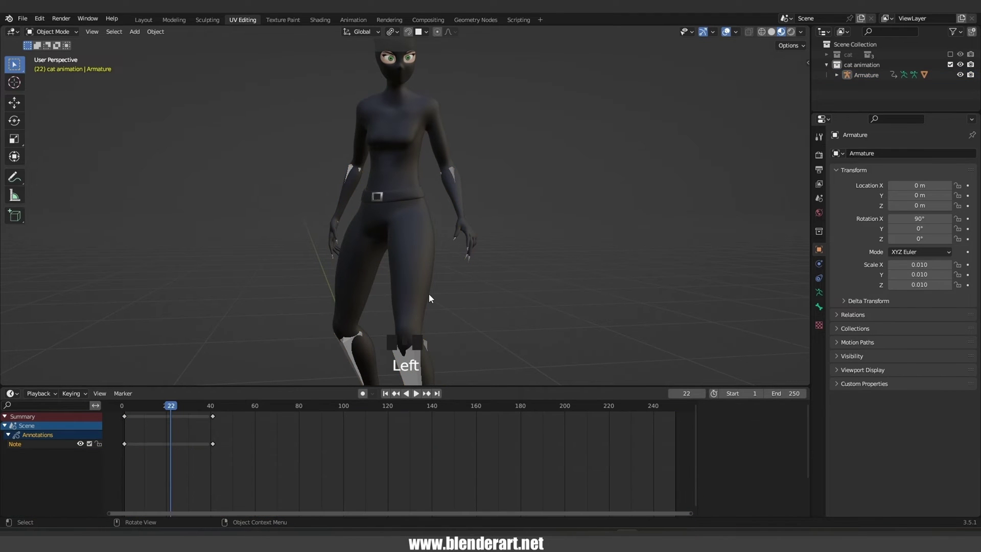
click(423, 295)
scroll(down, 3)
click(466, 297)
- Make the original cat collection visible and hide the cat animation collection in the outliner
drag(502, 256, 849, 57)
click(850, 58)
click(955, 60)
drag(830, 59, 873, 71)
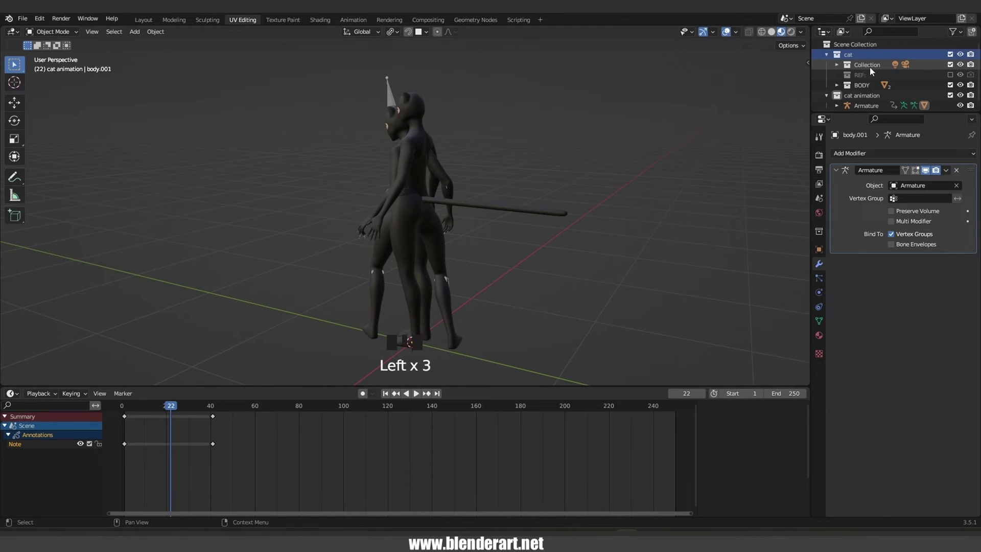
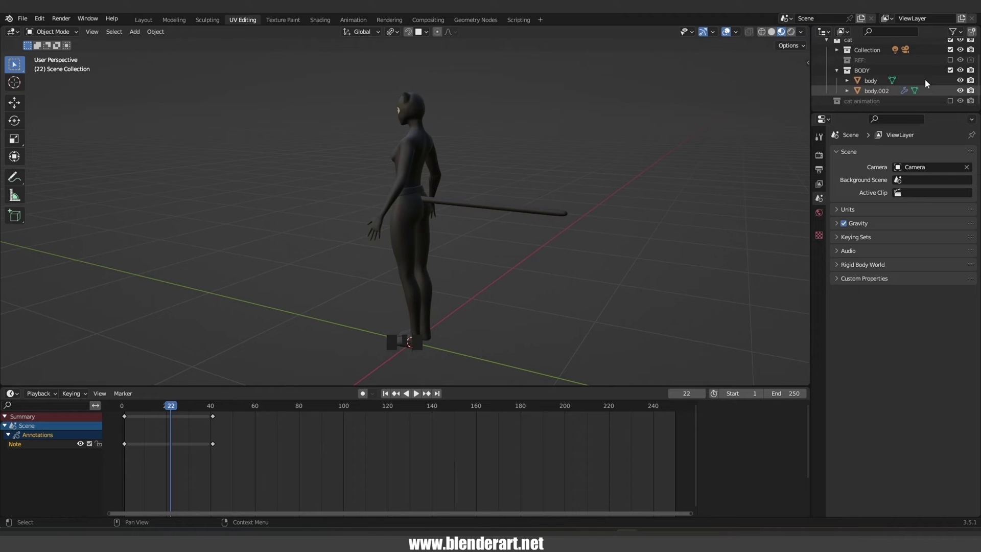
- Isolate the tail rod with Shift+H and view it straight-on from the front
scroll(up, 3)
drag(830, 55, 953, 57)
click(955, 65)
key(F5)
scroll(up, 3)
click(461, 226)
drag(484, 260, 389, 233)
scroll(down, 3)
key(shift+h)
key(KP_1)
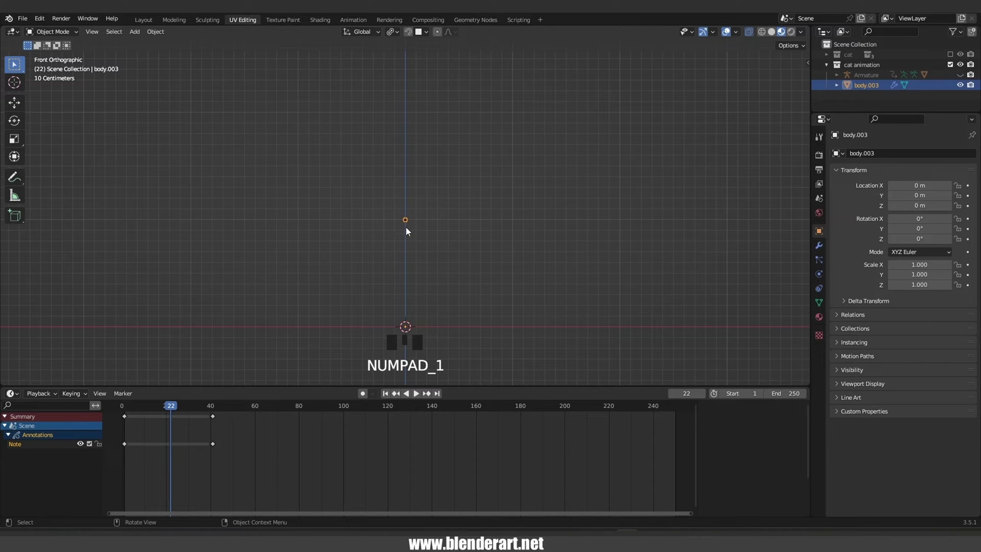
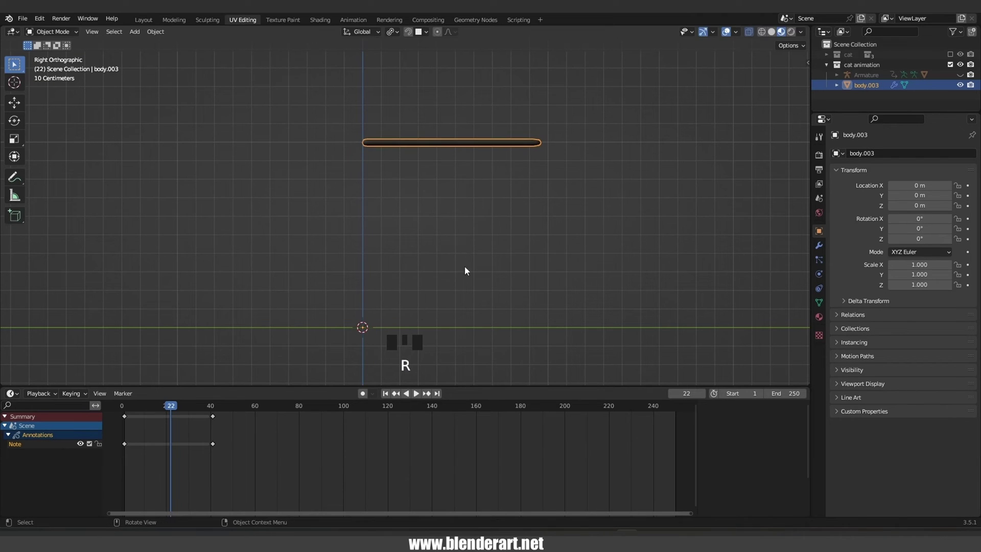
- Move the rod's origin to its left end by shifting the mesh along Y and moving the object back
drag(163, 33, 301, 72)
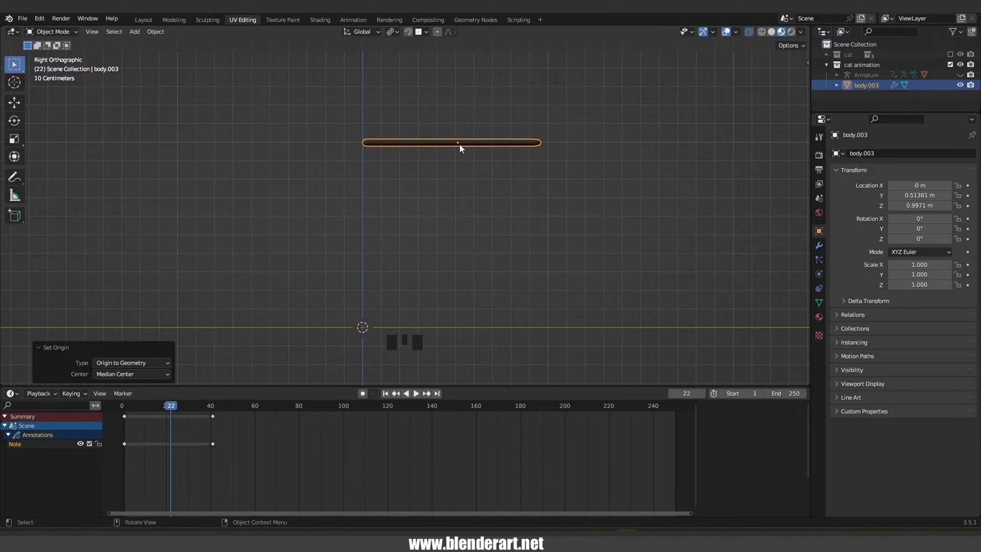
key(Tab)
key(a)
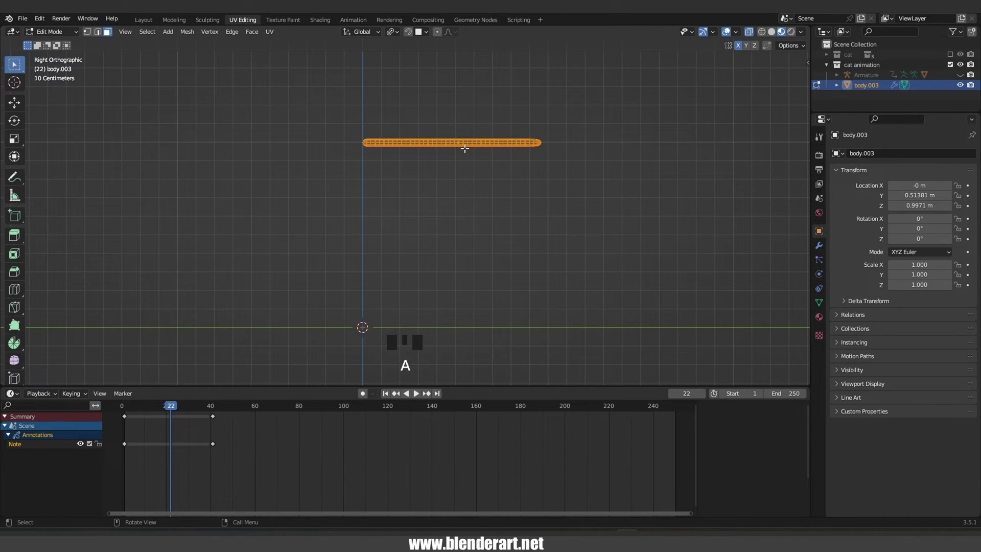
key(g)
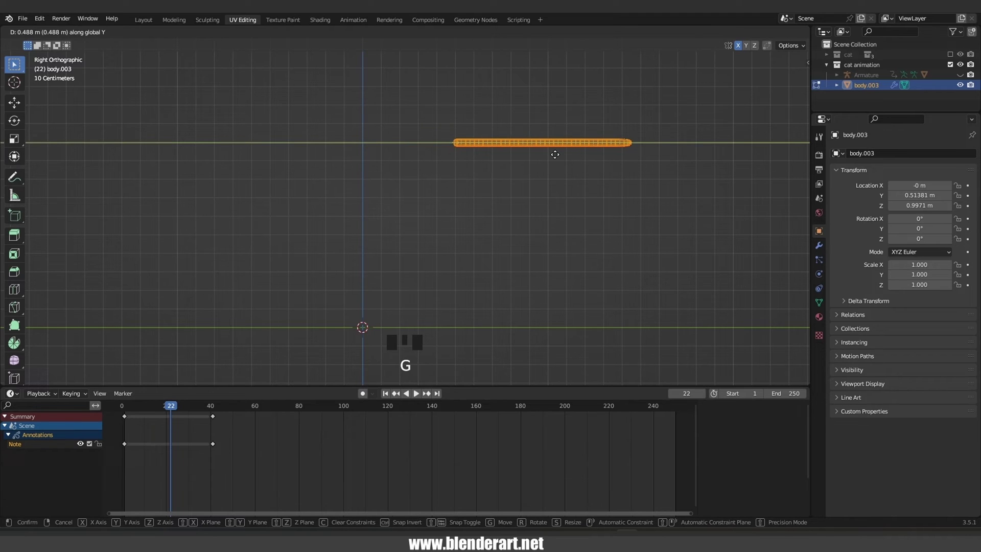
key(Tab)
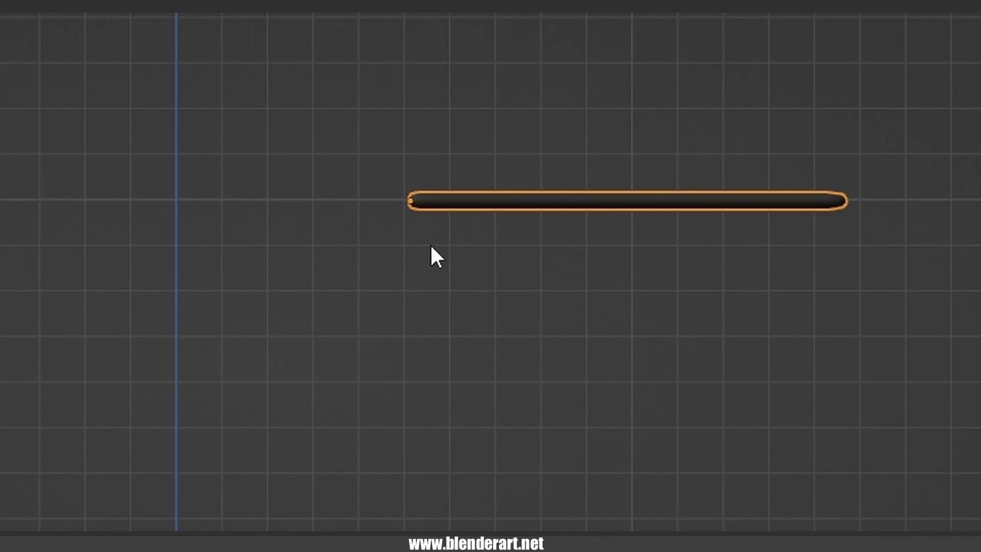
key(r)
key(g)
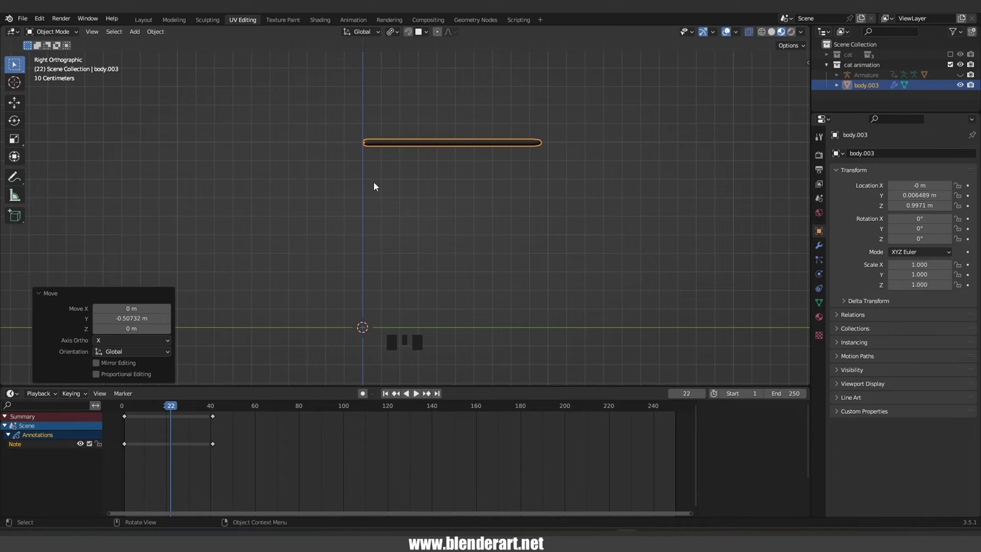
scroll(up, 3)
- Add a new armature at the tail base, scale it down and rotate it to lie along the tail
drag(451, 131, 456, 153)
scroll(down, 3)
key(shift+a)
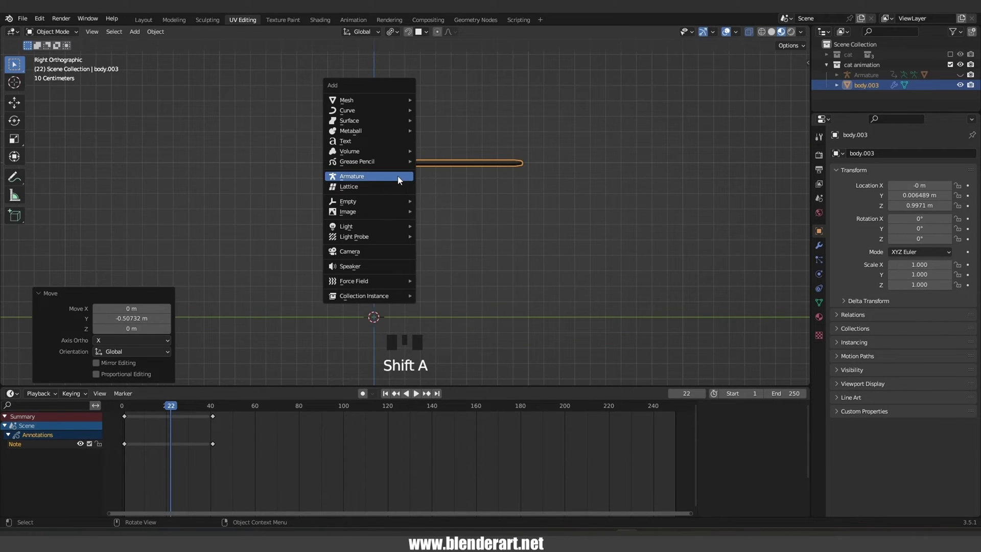
key(s)
key(g)
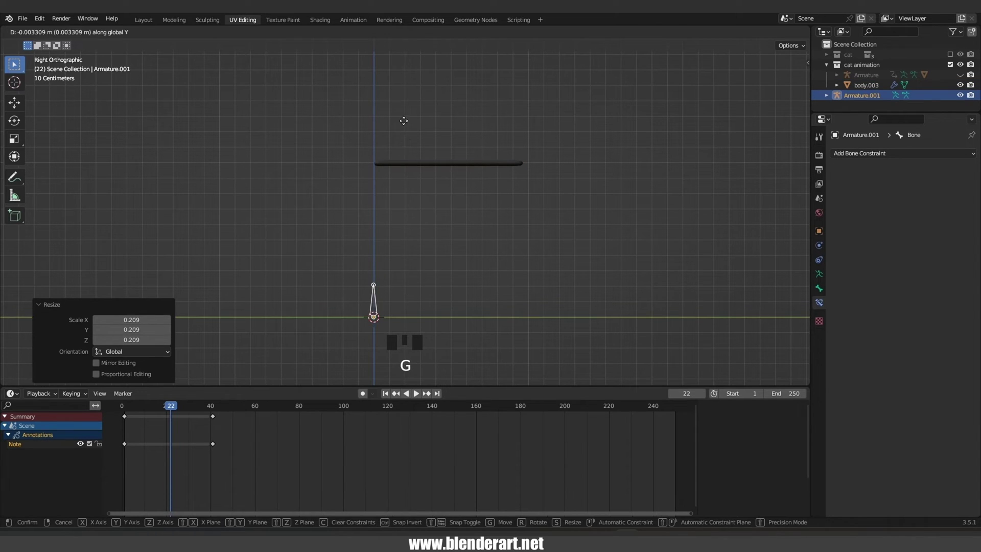
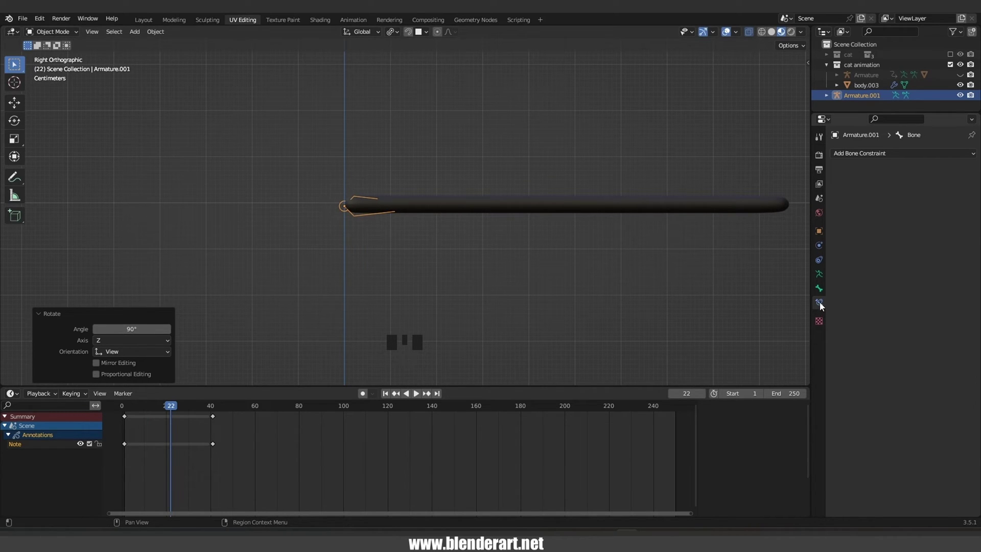
click(823, 278)
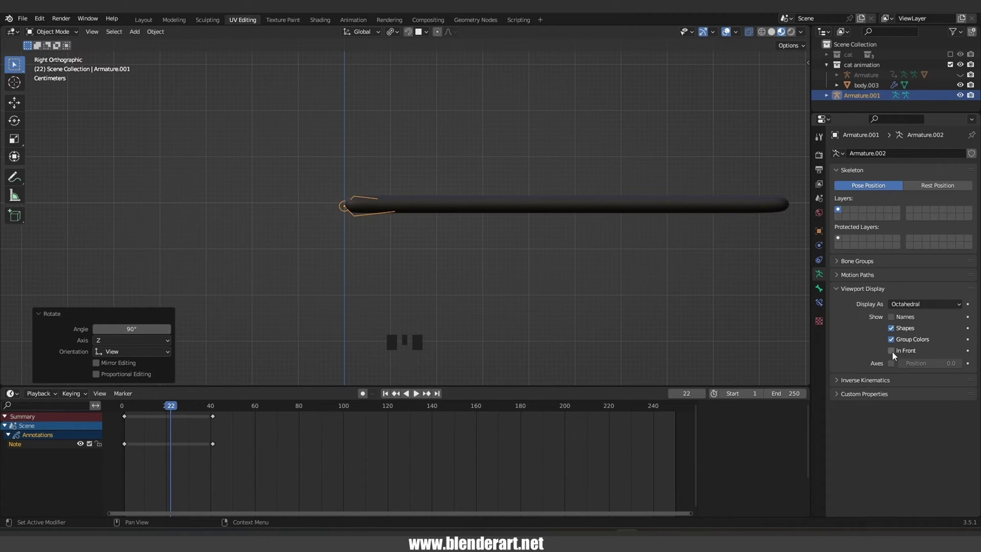
- Enable In Front display for the armature and start editing its bones along the tail
click(897, 353)
click(445, 211)
drag(476, 252, 498, 253)
key(KP_3)
key(Tab)
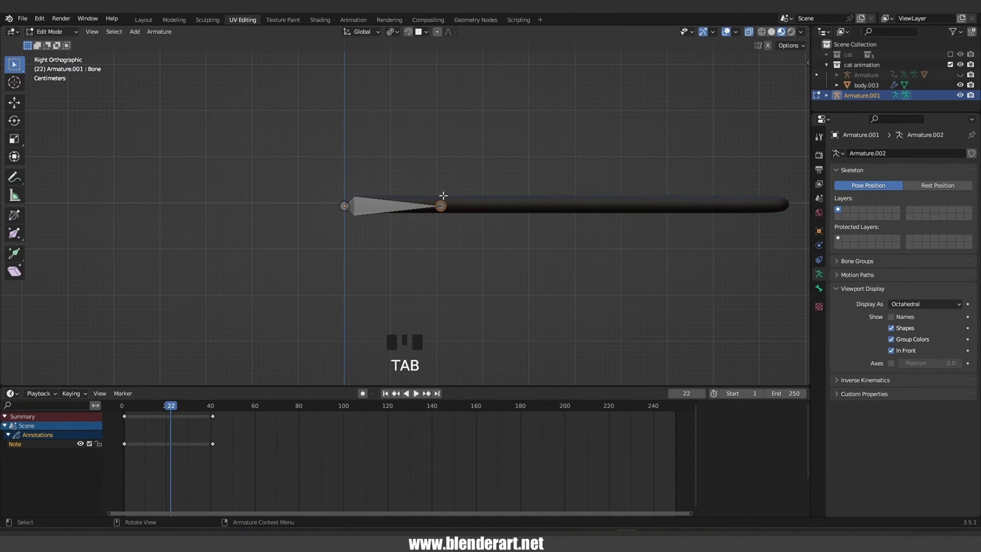
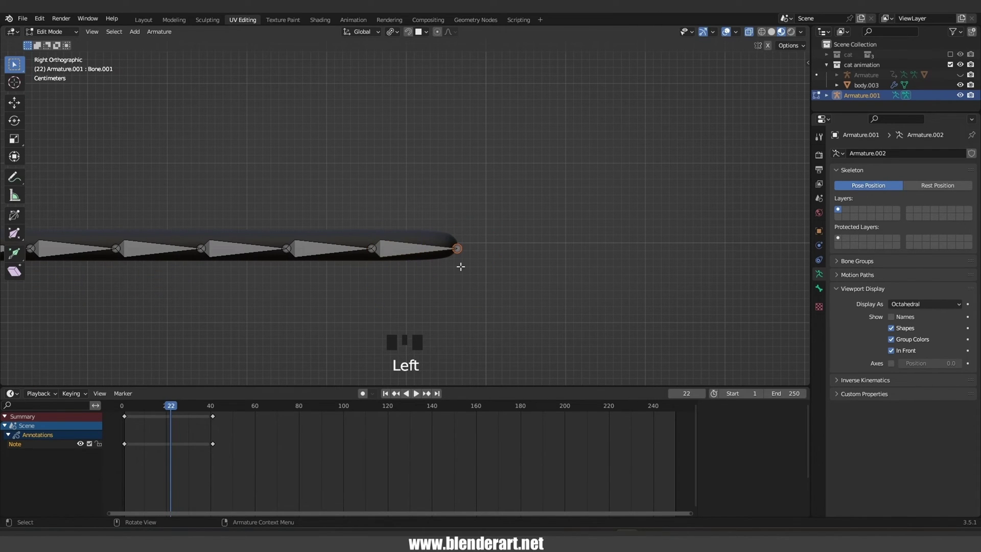
- Extrude an extra bone past the tail tip and open its bone properties to name it IK
key(e)
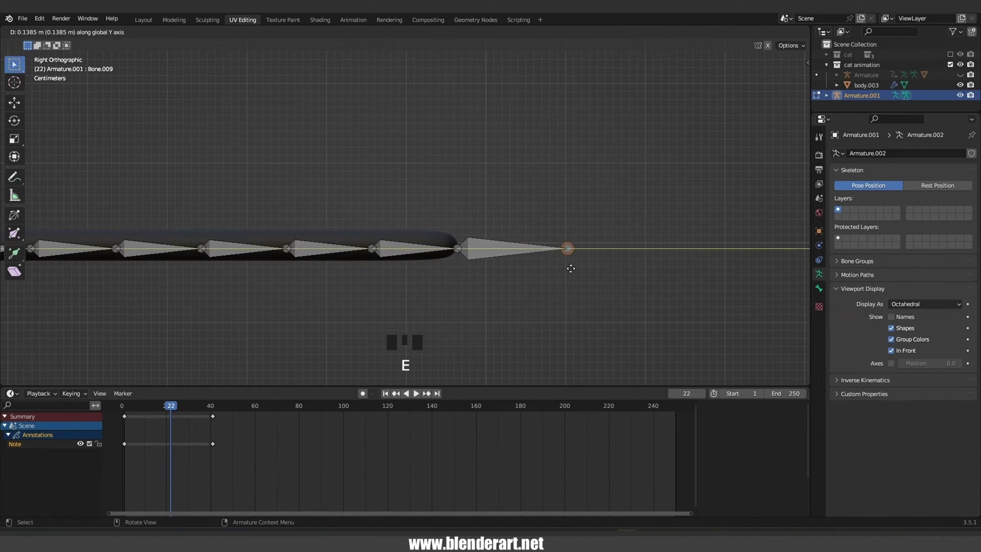
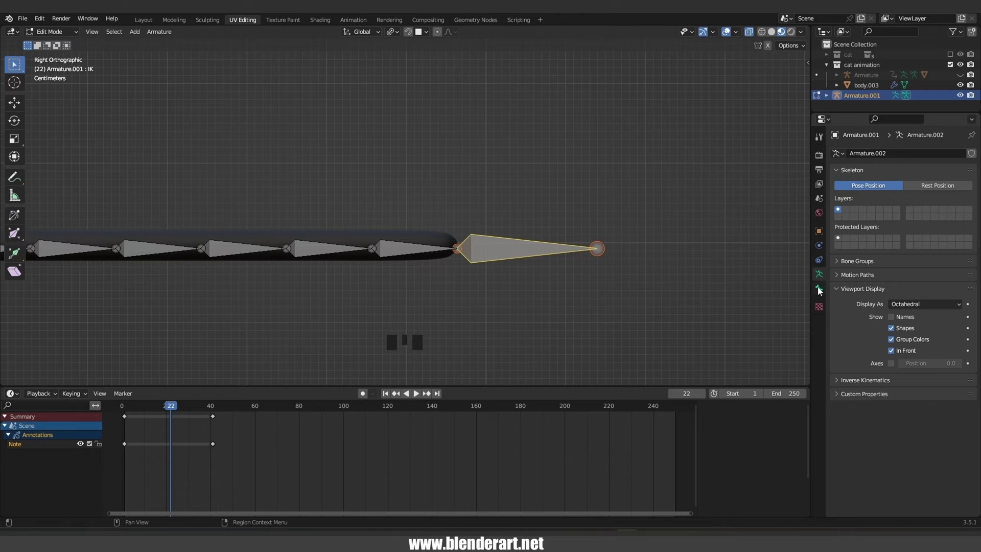
click(822, 289)
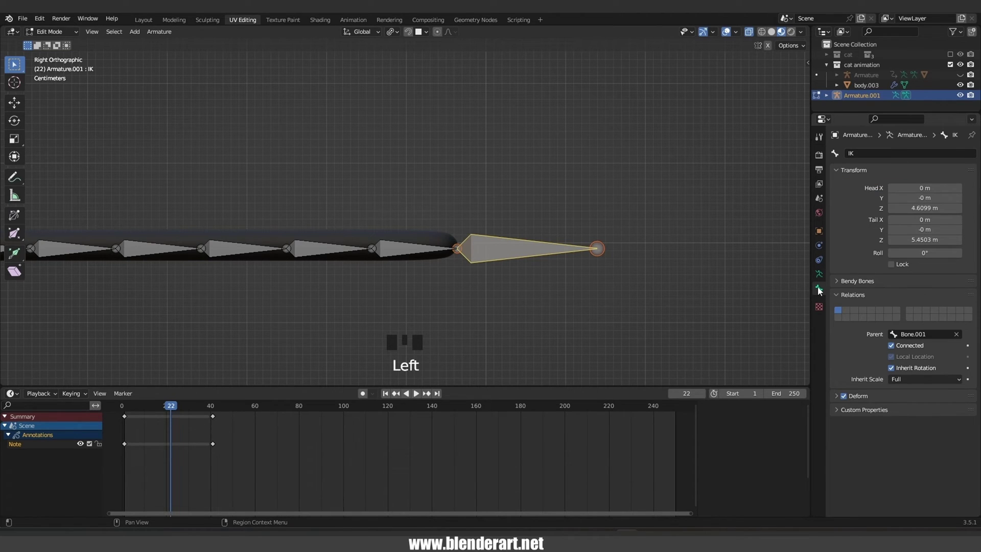
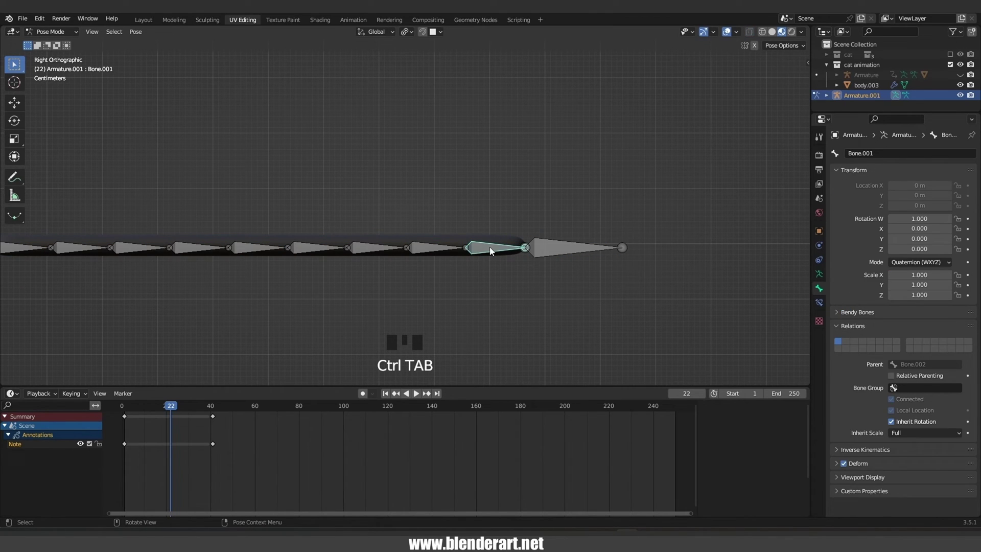
- Add an IK constraint on the last tail bone targeting the IK bone
click(49, 36)
scroll(down, 3)
drag(495, 271, 522, 273)
key(g)
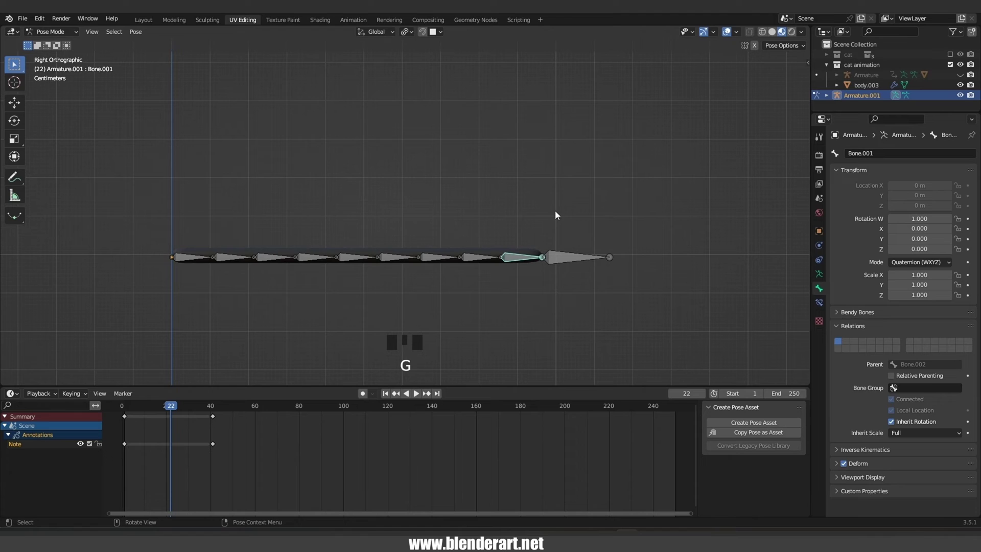
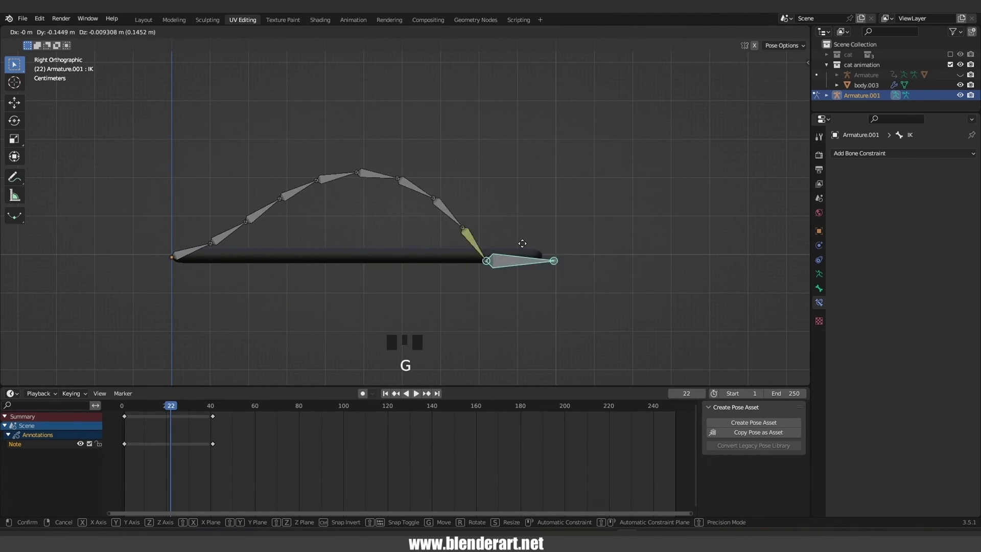
- Test the tail bending by dragging the IK bone, then cancel the move
scroll(down, 3)
drag(437, 247, 342, 320)
key(g)
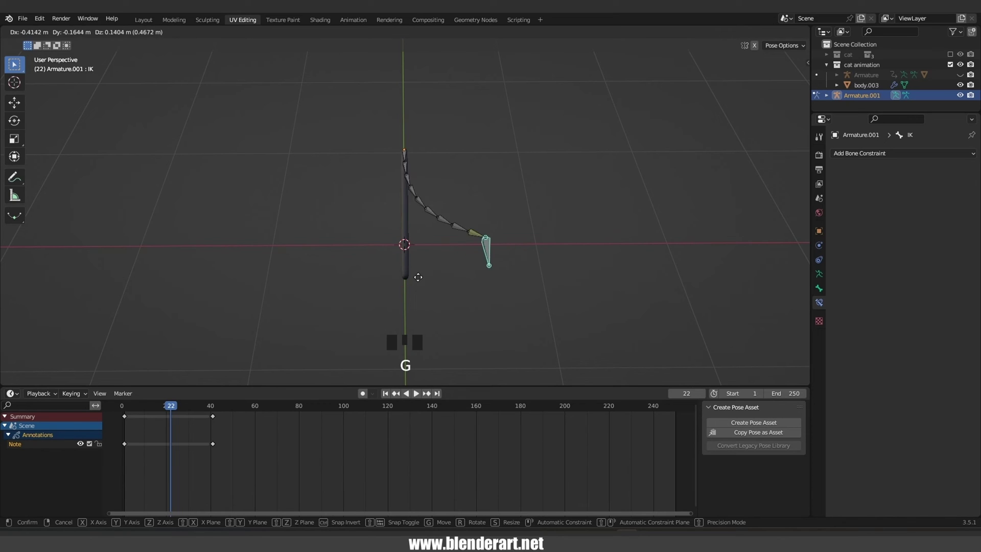
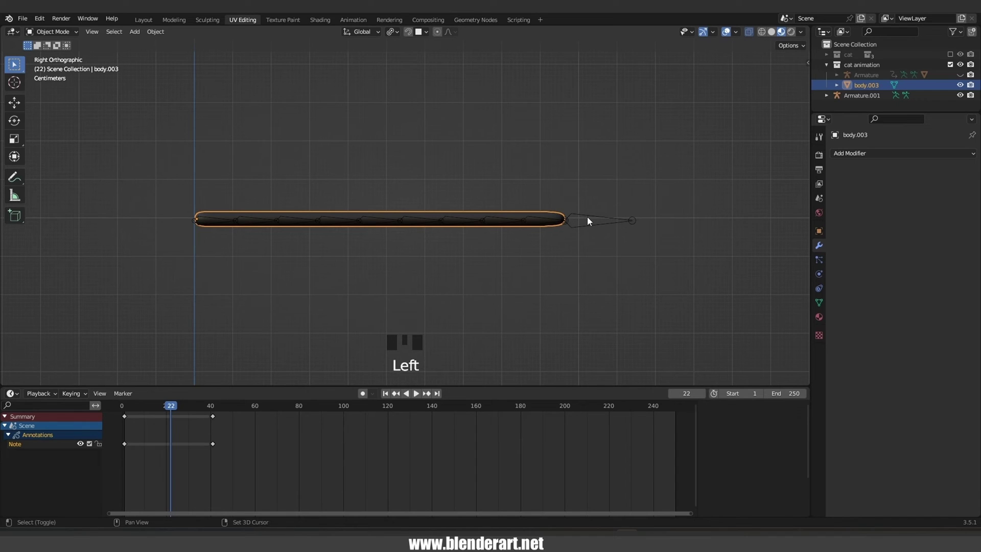
- Parent the tail mesh to Armature.001 with automatic weights and return to Pose Mode
click(590, 221)
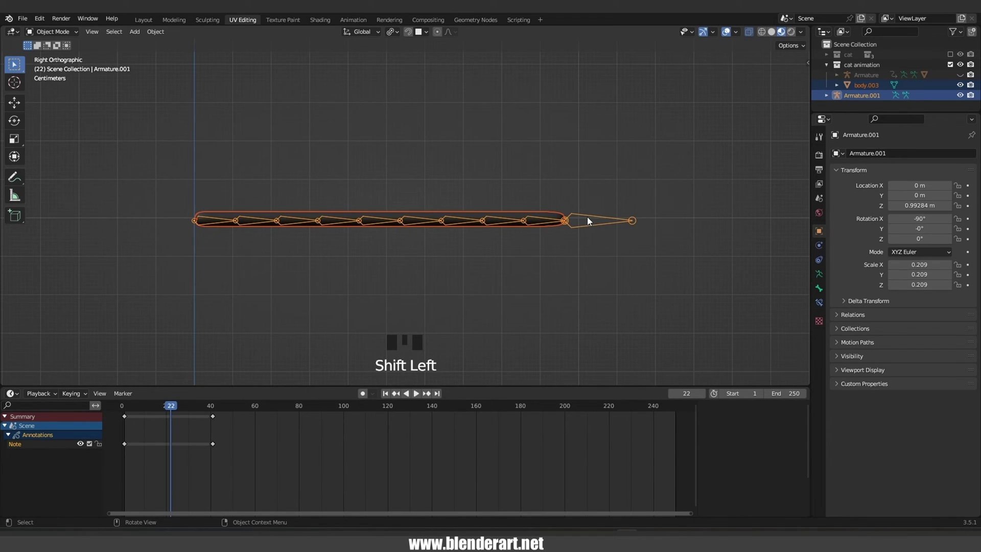
key(ctrl+p)
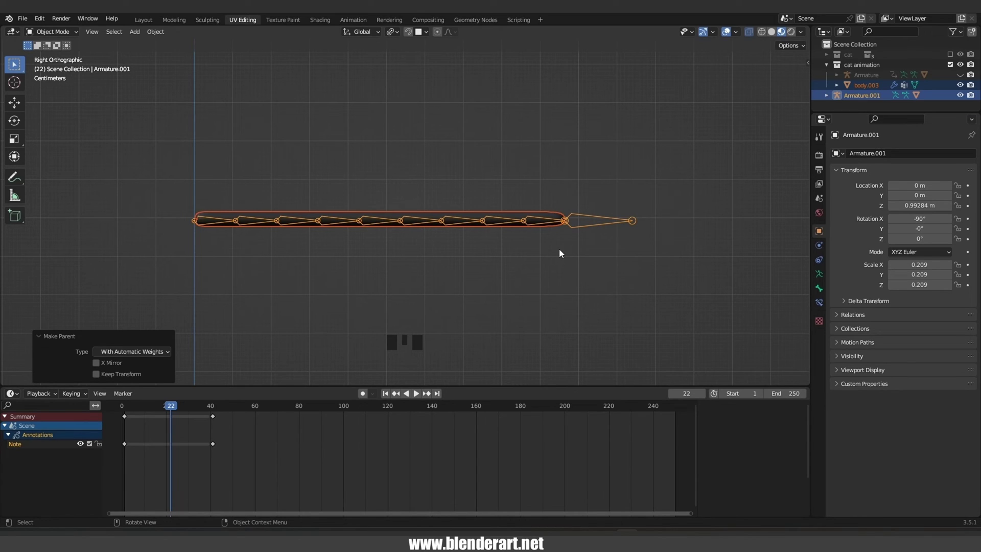
click(600, 226)
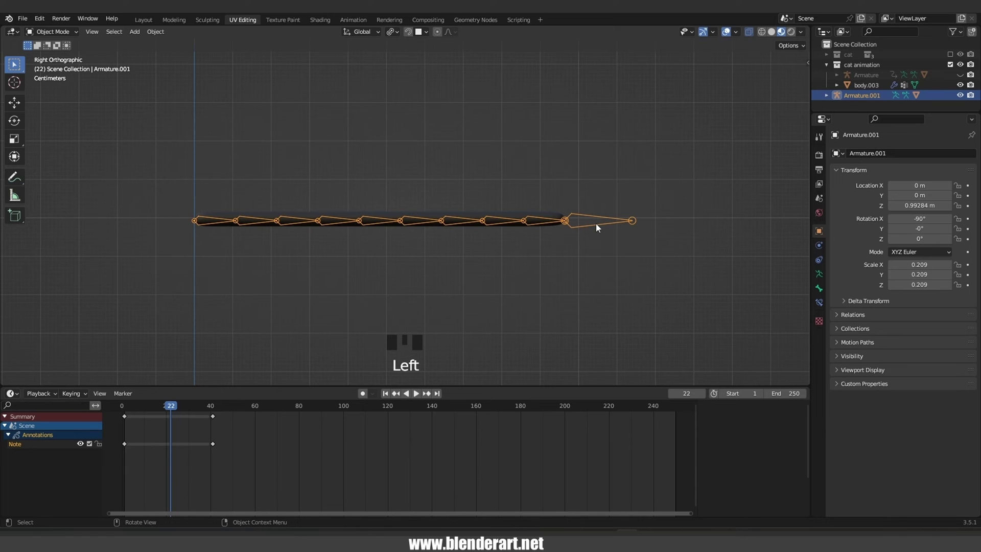
key(ctrl+Tab)
- Pull the IK control bone to test the tail mesh bending, then cancel the test pose
click(601, 226)
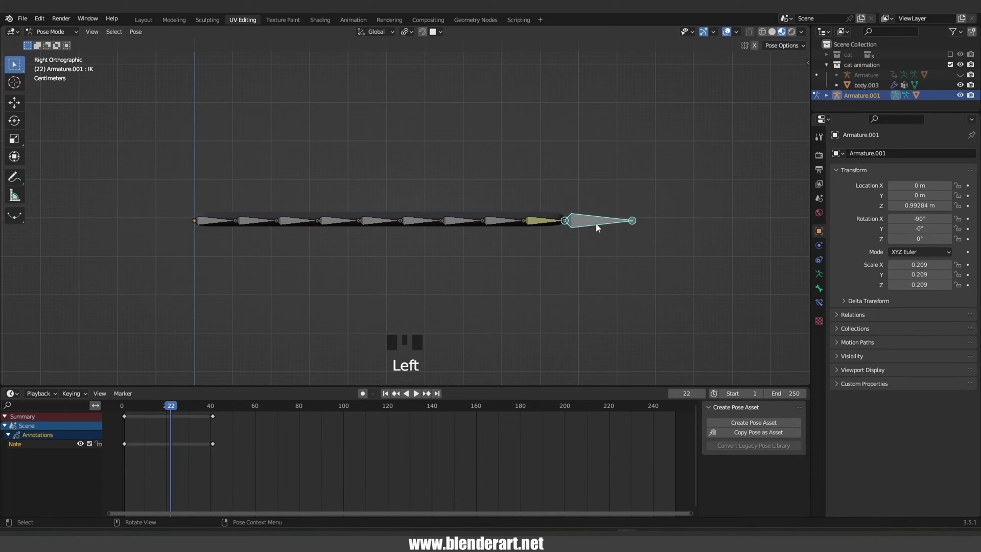
key(g)
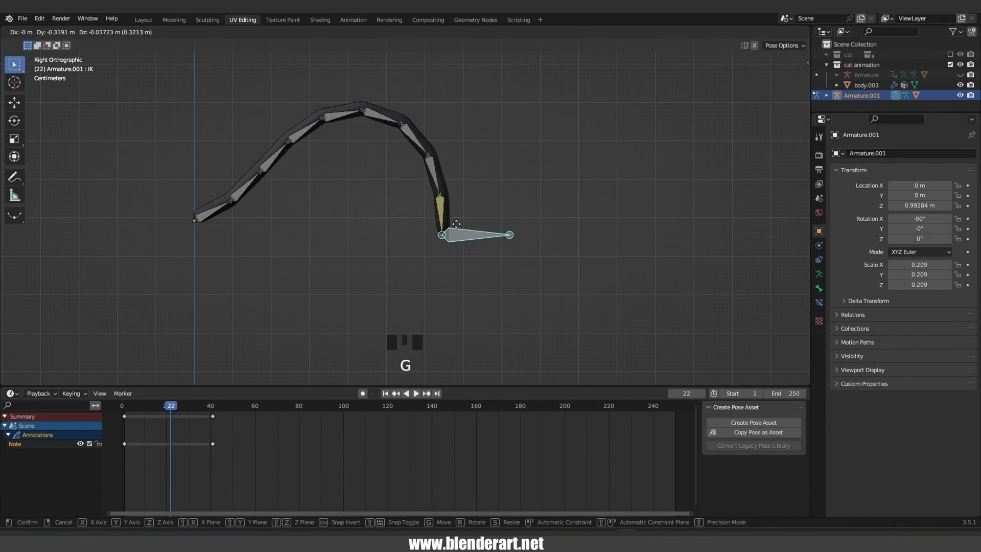
scroll(down, 3)
drag(504, 214, 421, 291)
key(g)
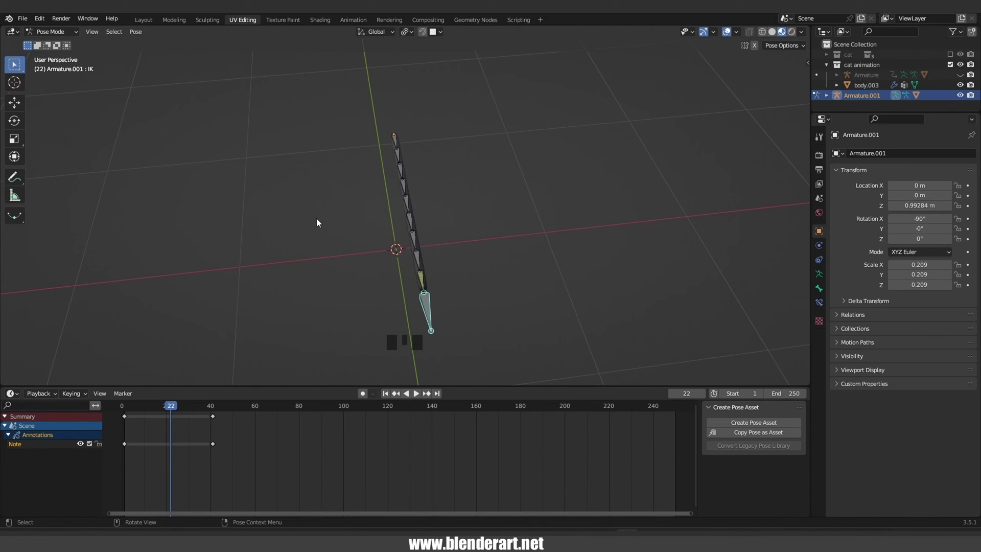
drag(330, 215, 423, 224)
scroll(up, 3)
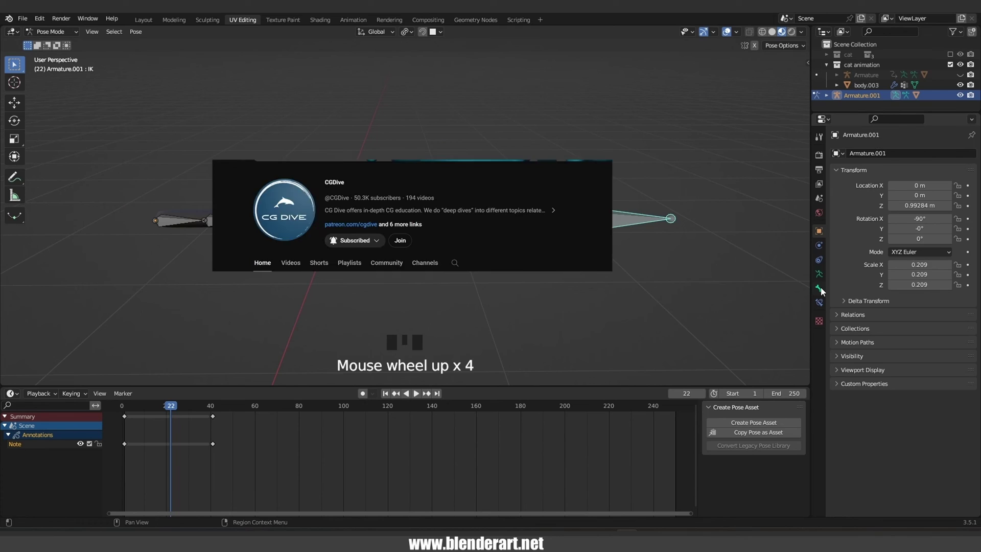
- Return to Object Mode, unhide the cat body and view it beside the tail mesh
click(822, 291)
scroll(down, 3)
key(alt+h)
click(417, 179)
scroll(down, 3)
scroll(up, 3)
drag(386, 219, 395, 208)
click(395, 208)
drag(409, 222, 559, 199)
click(559, 199)
- Move and rotate the tail rig from top view so it sits at the cat's hips
key(g)
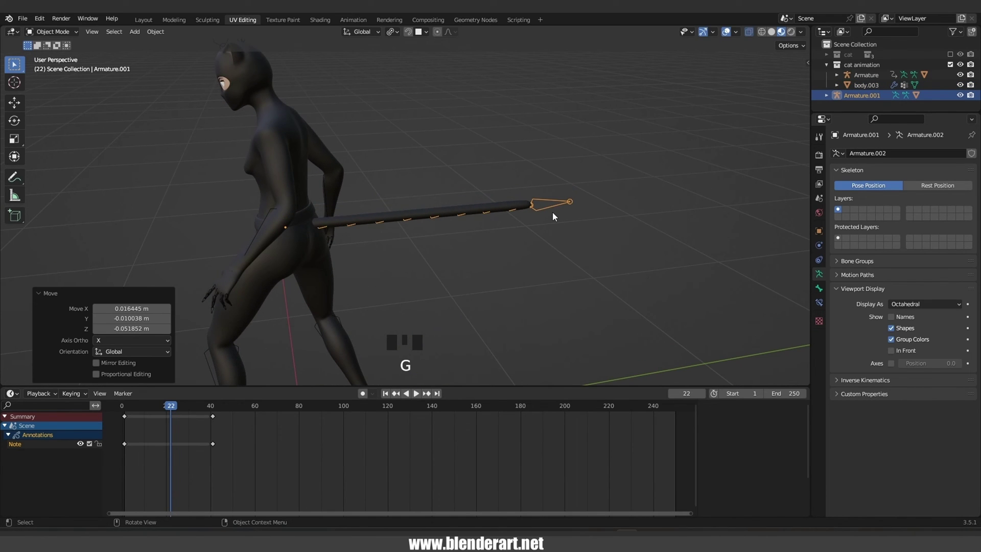
key(KP_7)
scroll(up, 3)
scroll(down, 3)
key(r)
middle_click(572, 168)
scroll(up, 3)
key(g)
drag(397, 119, 897, 353)
click(897, 353)
scroll(down, 3)
- Show the body armature's bones In Front of the mesh and select it together with the tail armature
click(299, 298)
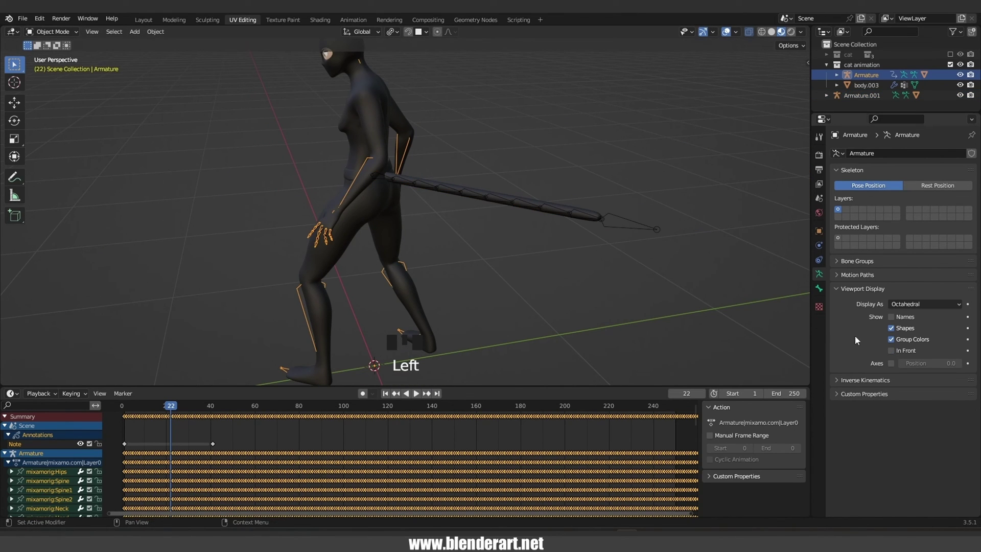
click(896, 357)
click(467, 142)
scroll(up, 3)
drag(416, 156, 360, 120)
scroll(up, 3)
drag(362, 135, 428, 214)
click(429, 214)
- Parent the tail armature to the body armature with Object (Keep Transform) and place its base at the hips
key(ctrl+p)
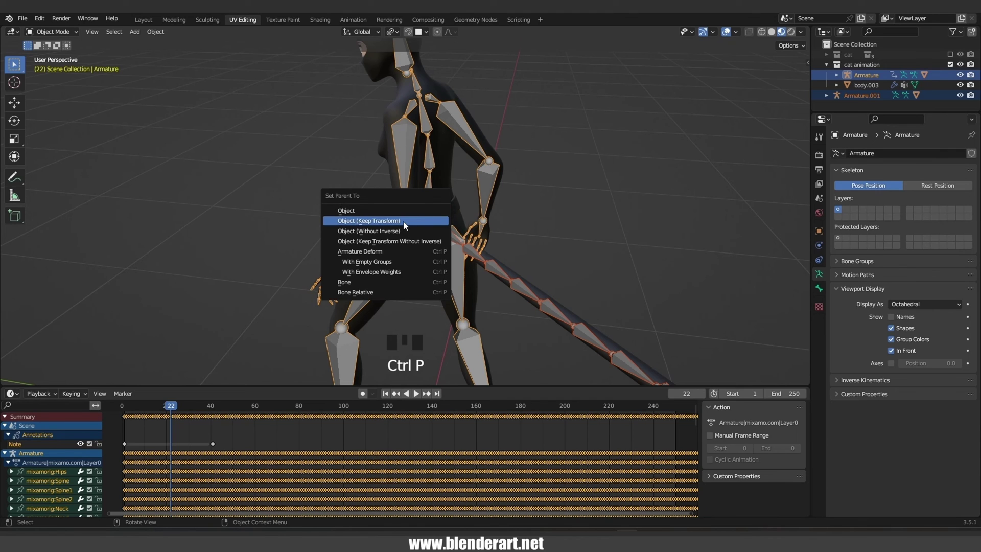
click(614, 236)
scroll(down, 3)
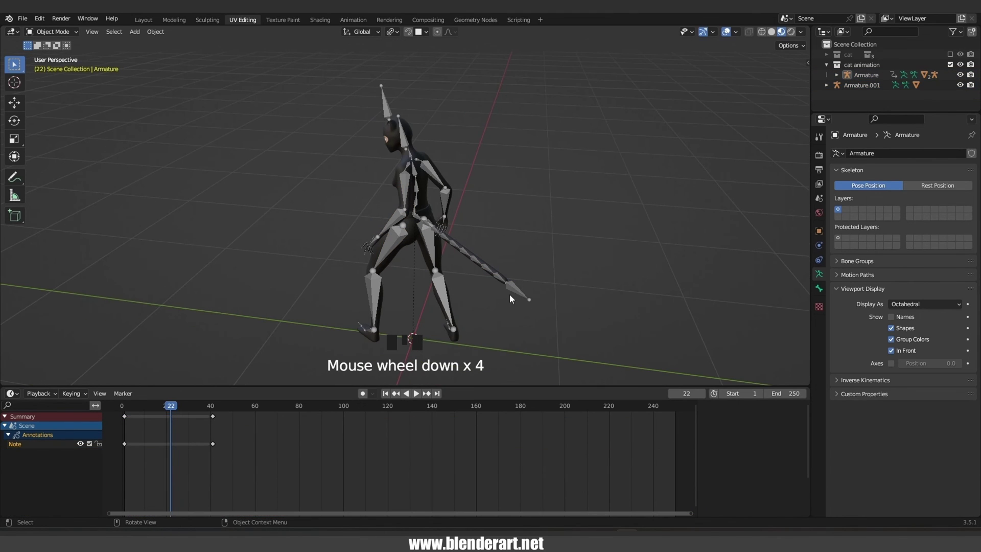
drag(517, 294, 522, 309)
drag(523, 308, 540, 297)
key(g)
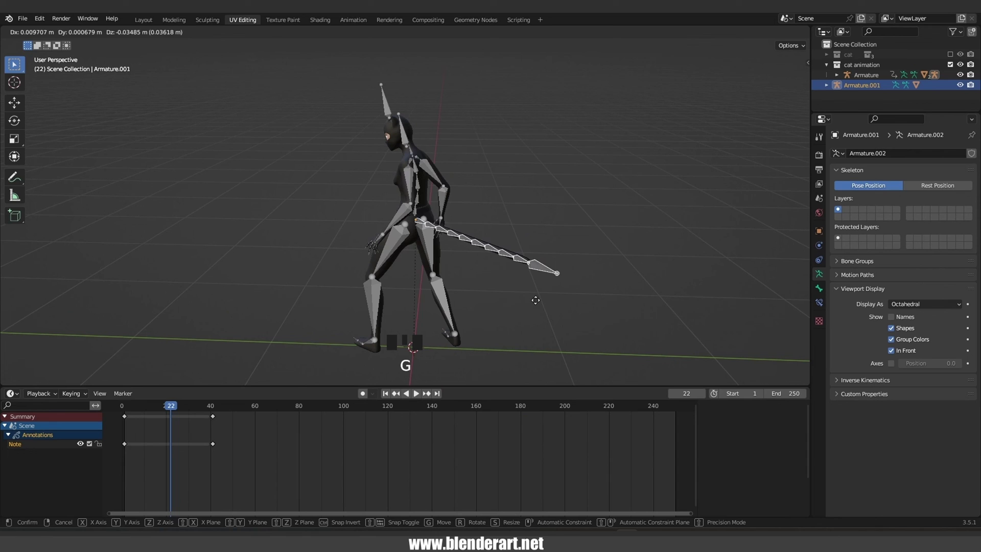
key(ctrl+Tab)
click(541, 265)
- Check the IK bone in Pose Mode, then return to Object Mode and select the body armature from the side
key(g)
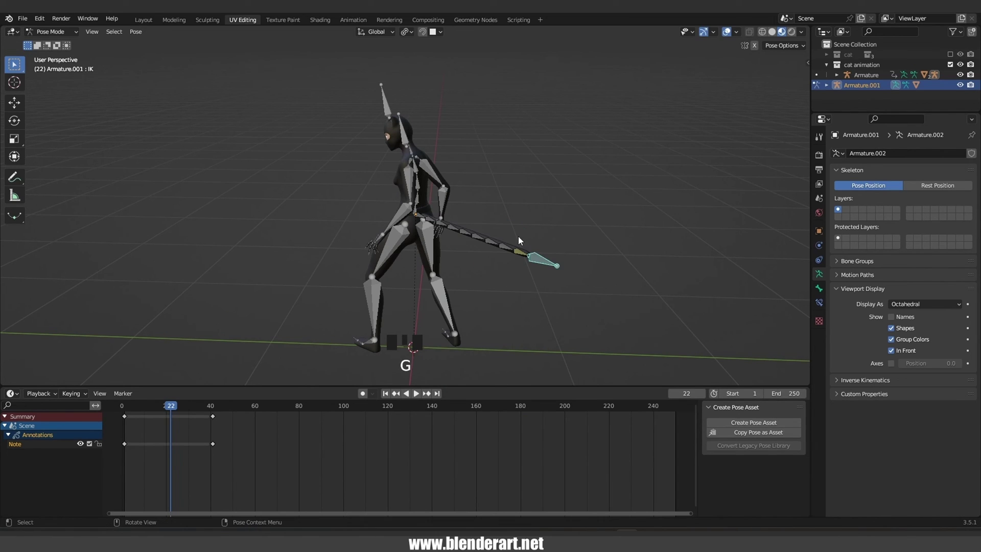
key(Tab)
key(Tab)
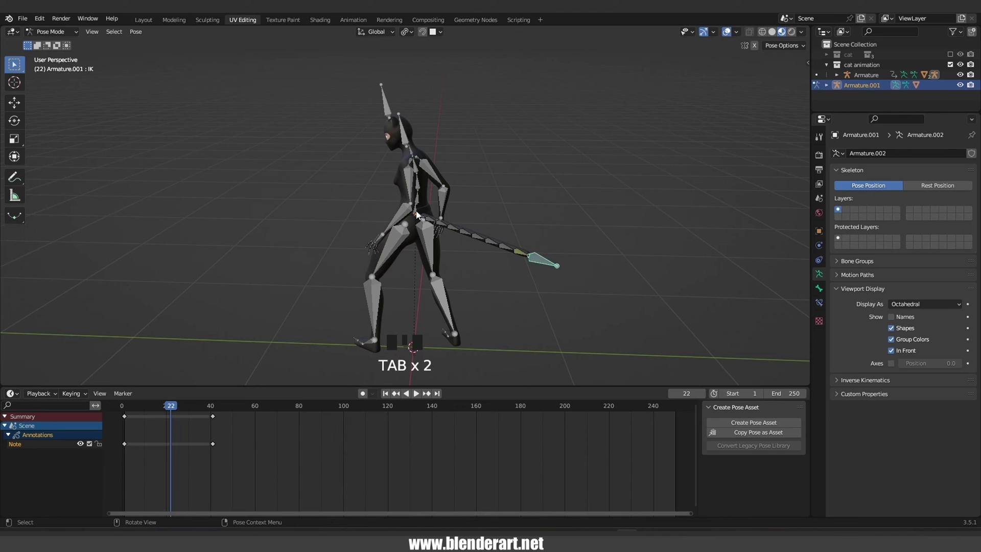
click(421, 213)
key(ctrl+Tab)
click(417, 212)
key(g)
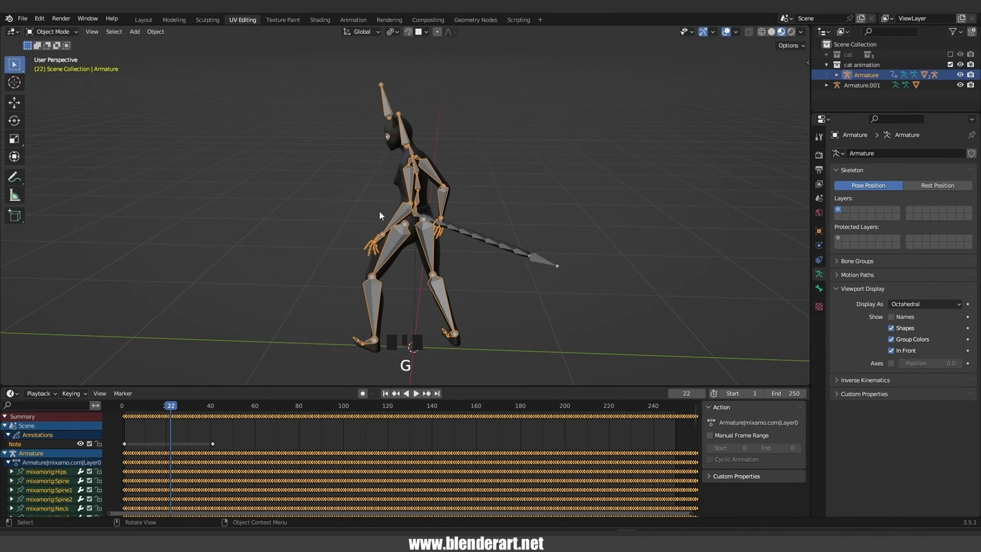
click(298, 220)
drag(371, 275, 445, 370)
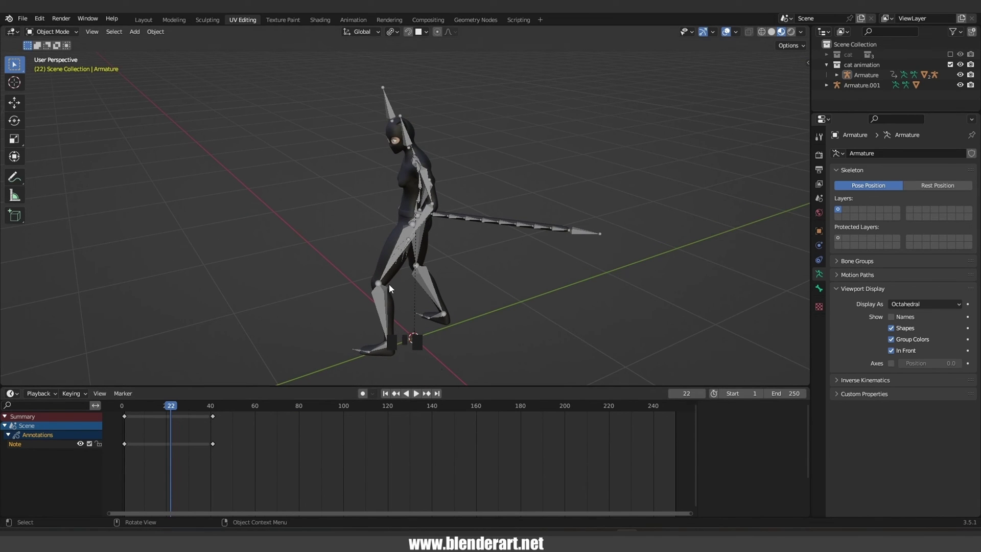
click(385, 302)
- In Pose Mode, keyframe the tail IK control's position at frame 0
scroll(down, 3)
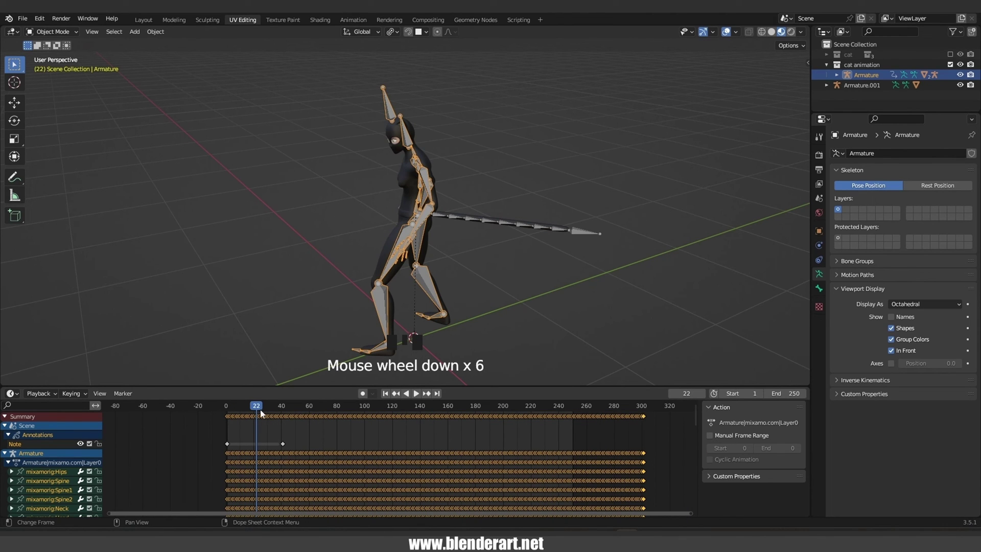
drag(250, 410, 425, 265)
scroll(up, 3)
drag(519, 268, 466, 277)
scroll(down, 3)
drag(463, 259, 551, 245)
click(551, 245)
key(ctrl+Tab)
click(550, 247)
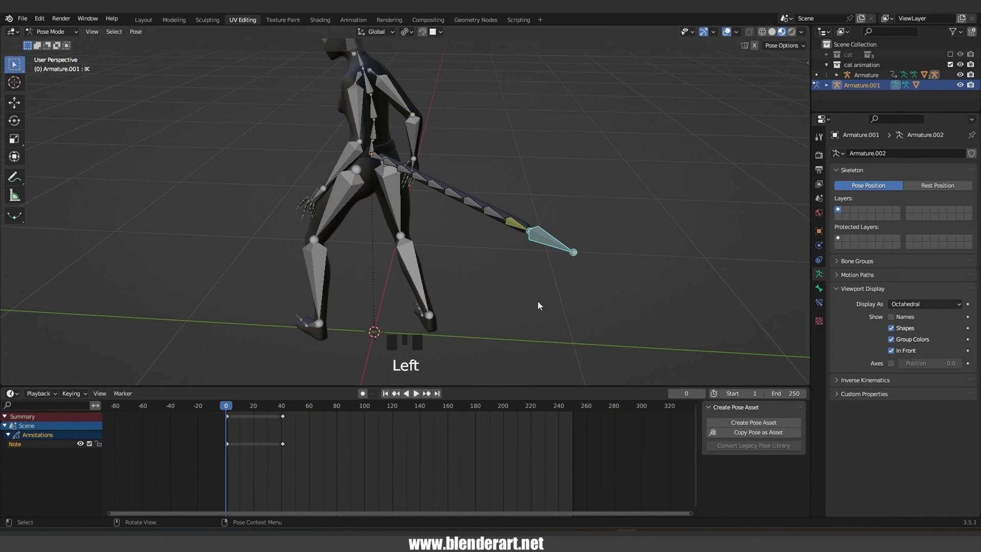
scroll(down, 3)
key(i)
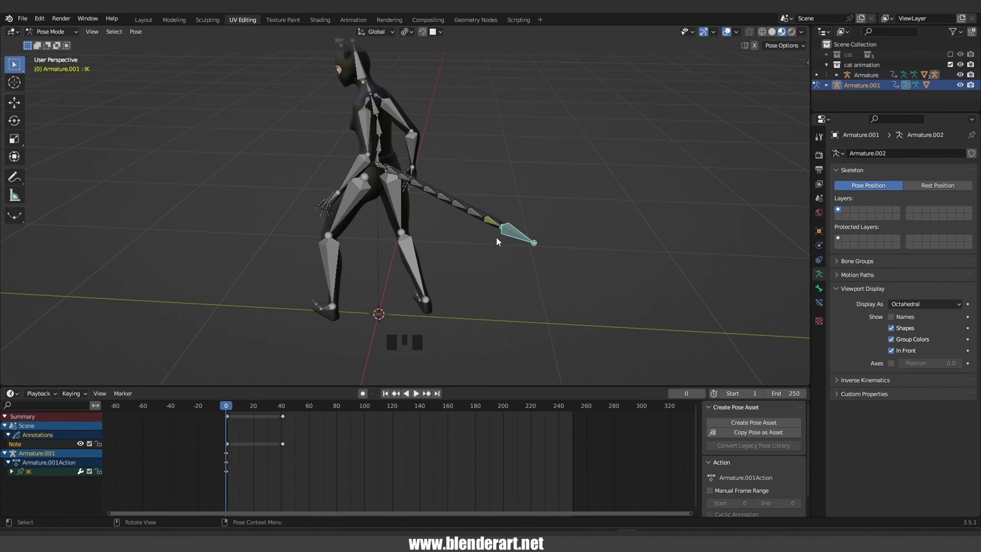
scroll(down, 3)
drag(489, 249, 364, 396)
click(364, 397)
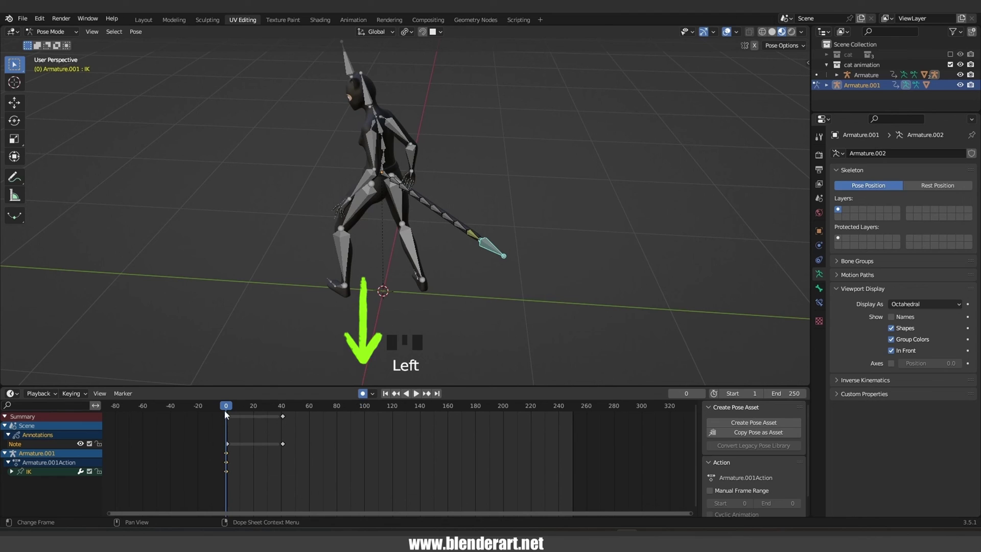
- With Auto Keying on, swing the IK control to new positions at frames 16 and 52, then play the animation
drag(234, 406, 497, 246)
click(495, 251)
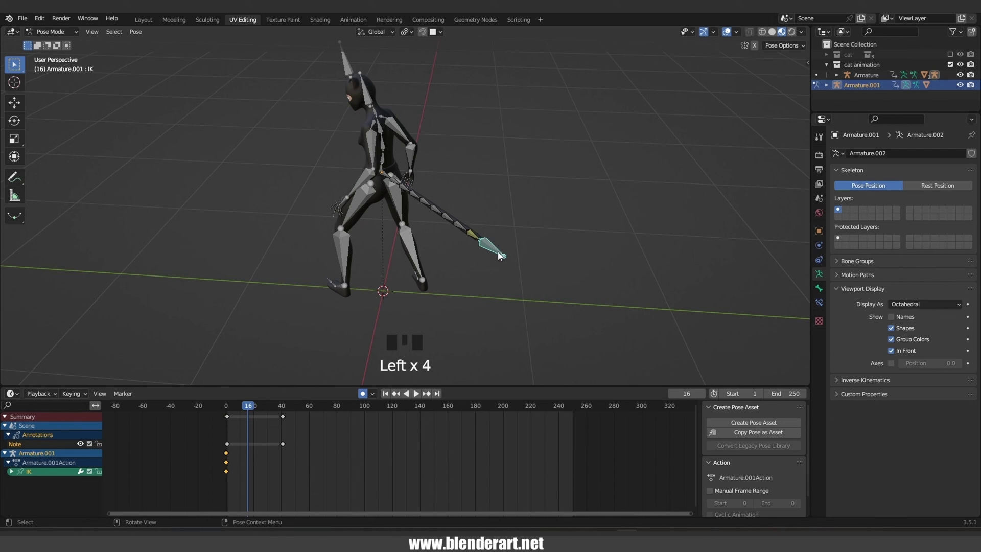
click(501, 256)
drag(497, 233, 426, 239)
key(g)
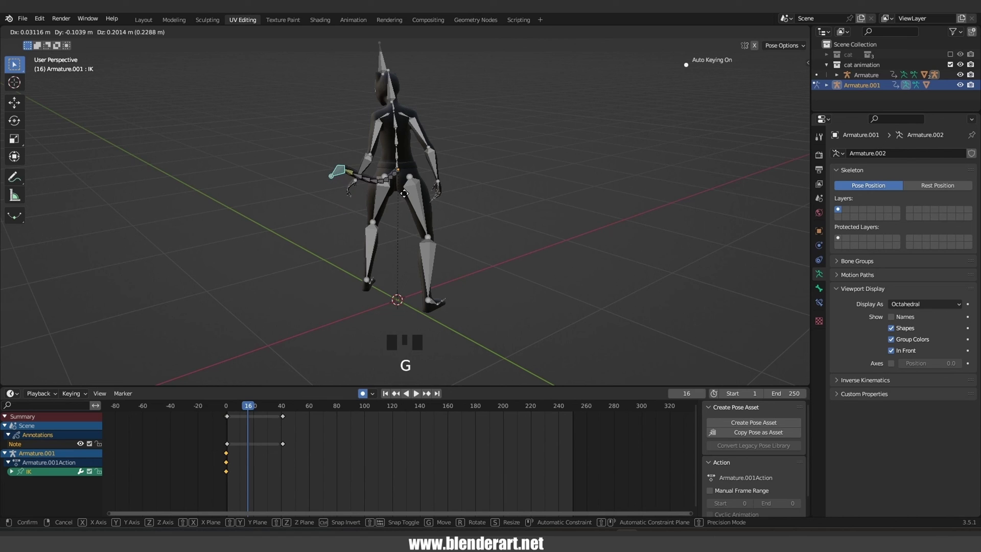
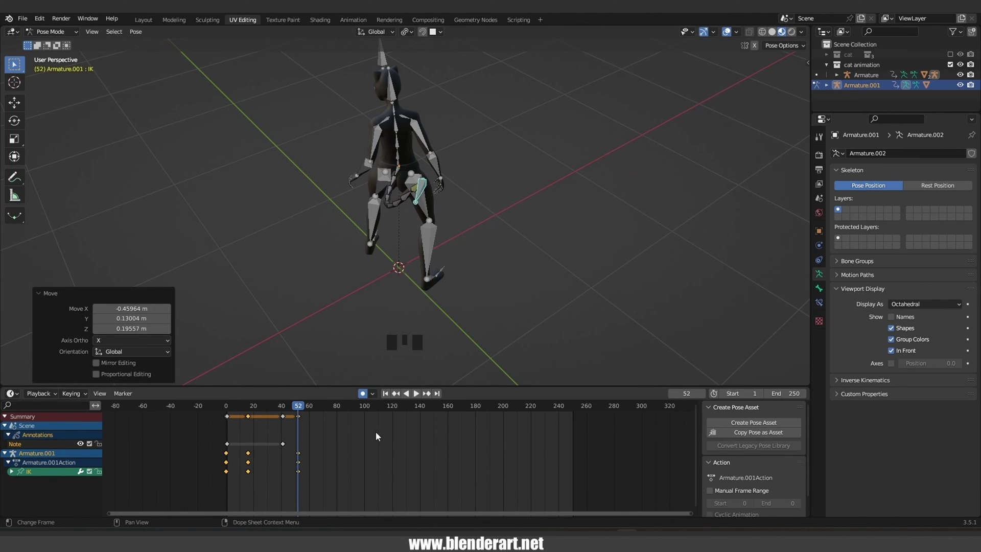
key(g)
drag(328, 411, 418, 193)
key(g)
click(230, 407)
key(space)
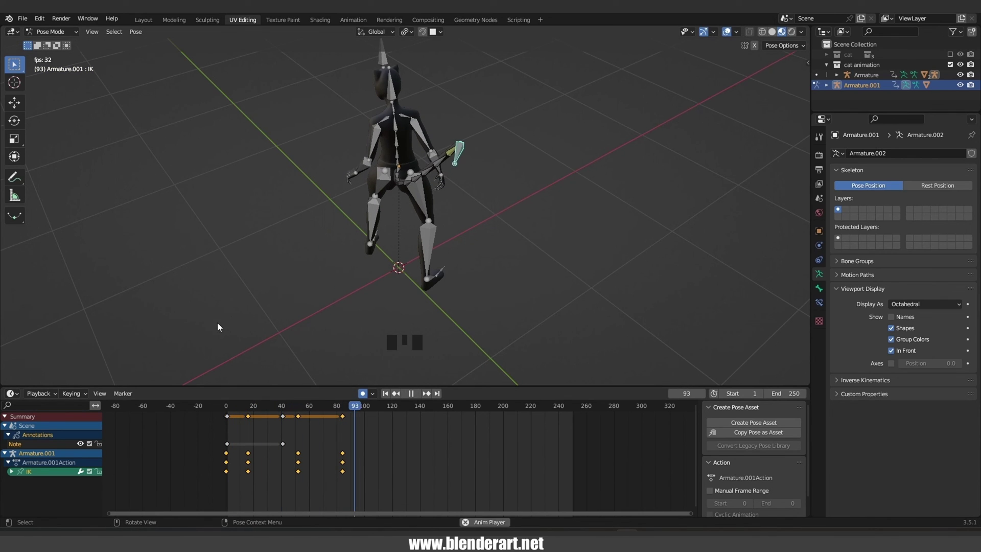
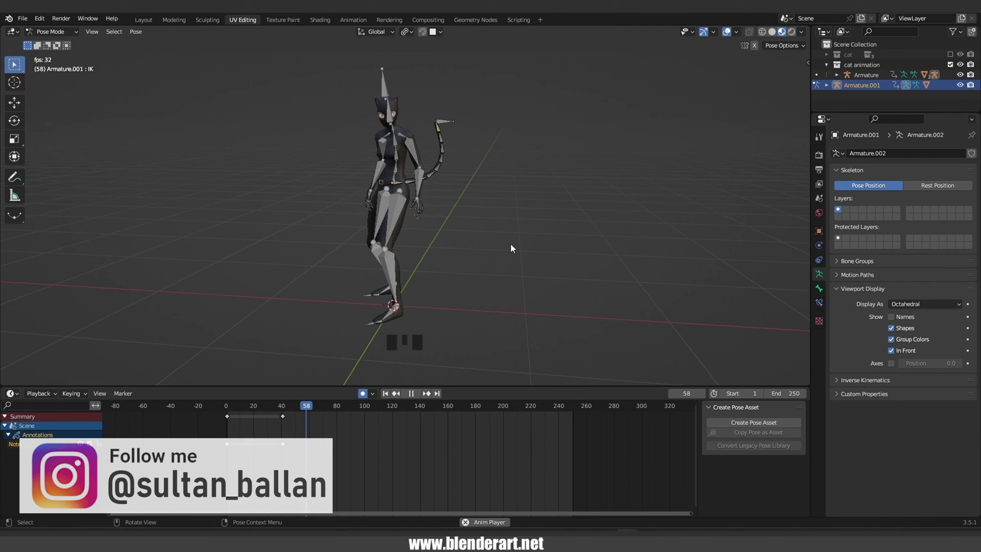
- Save, return to Object Mode, hide bones and overlays, and maximize the viewport while the tail-swish animation plays
key(space)
key(ctrl+s)
click(896, 353)
click(394, 220)
key(ctrl+Tab)
click(397, 224)
click(386, 270)
key(h)
click(439, 113)
key(h)
key(space)
drag(411, 292, 497, 281)
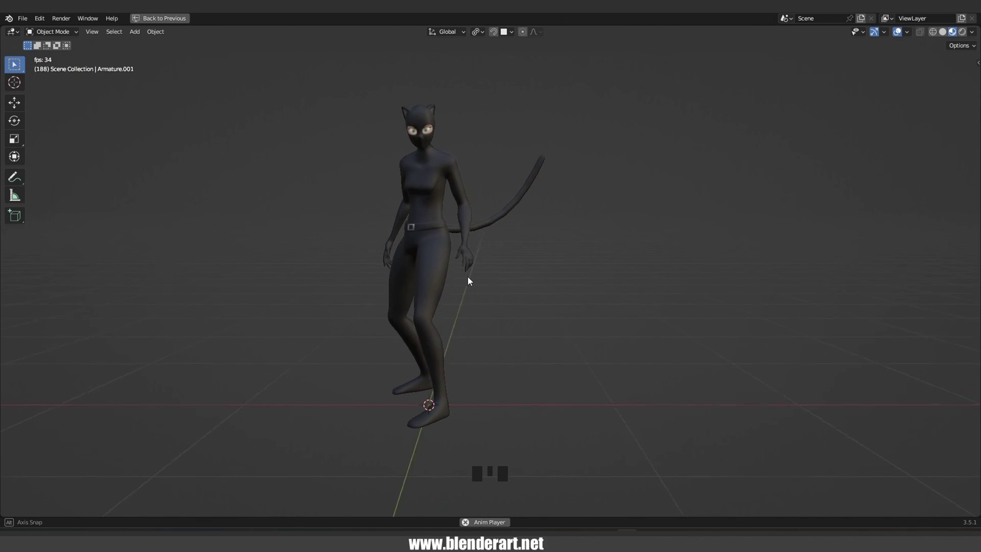